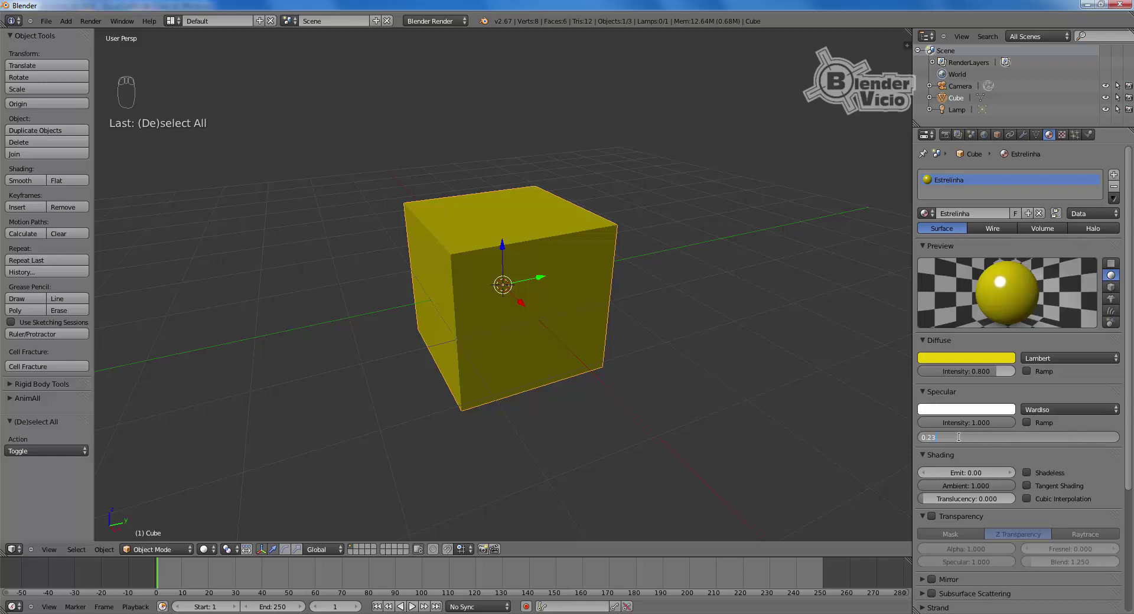
Step: Delete the yellow cube and switch to a straight-on front view
key(3)
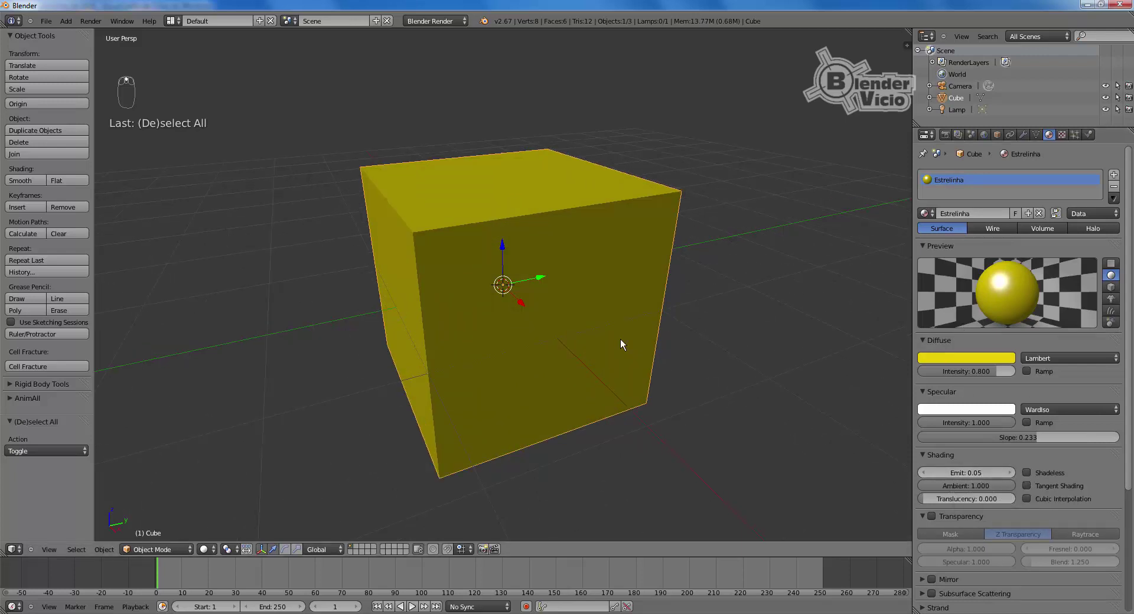
key(Delete)
middle_click(612, 333)
key(KP_3)
key(KP_5)
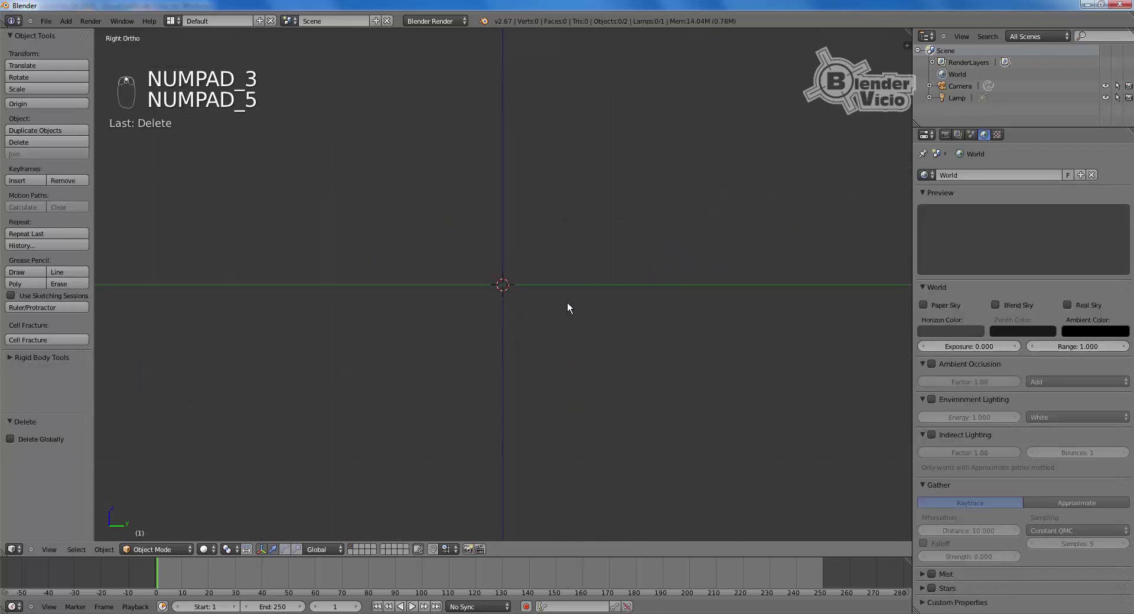
Step: Add a 10-vertex circle with triangle-fan fill, aligned to the front view
key(shift+a)
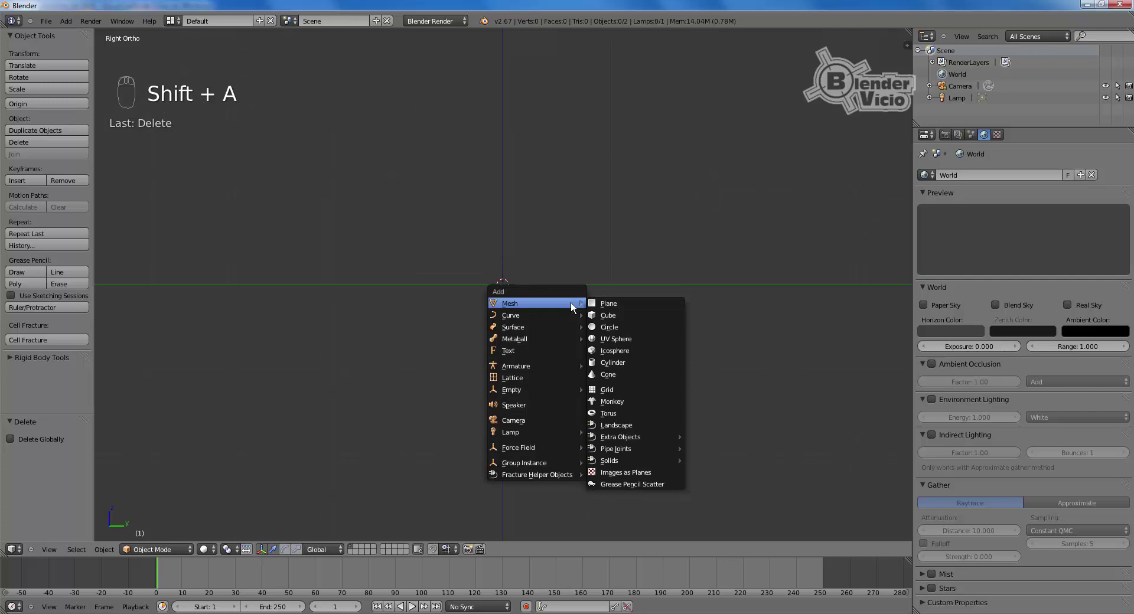
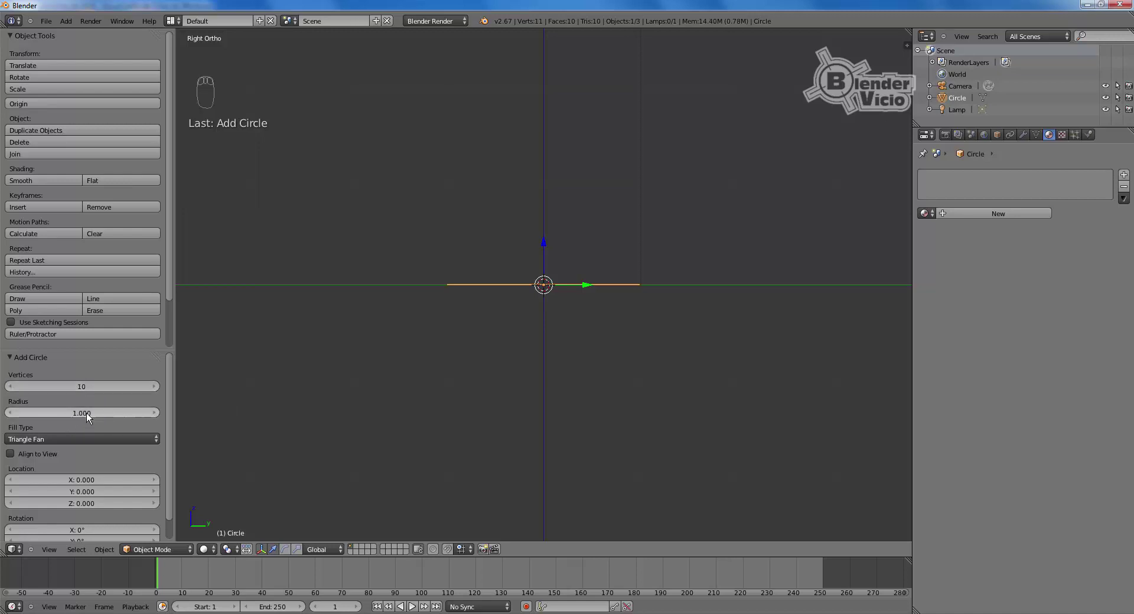
drag(79, 444, 76, 407)
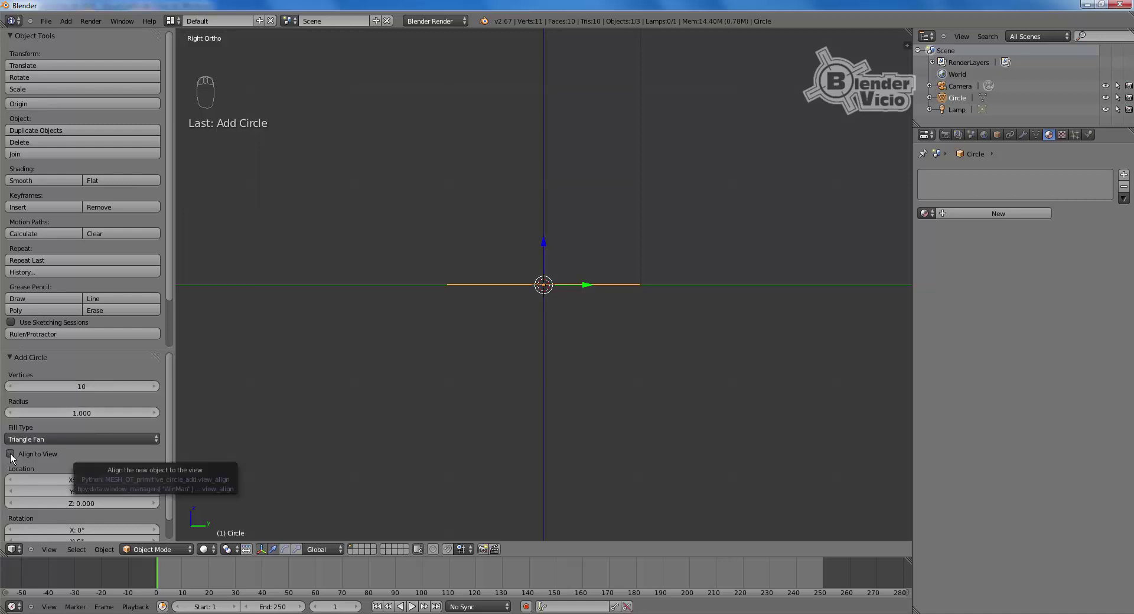
drag(13, 457, 89, 454)
drag(90, 454, 24, 470)
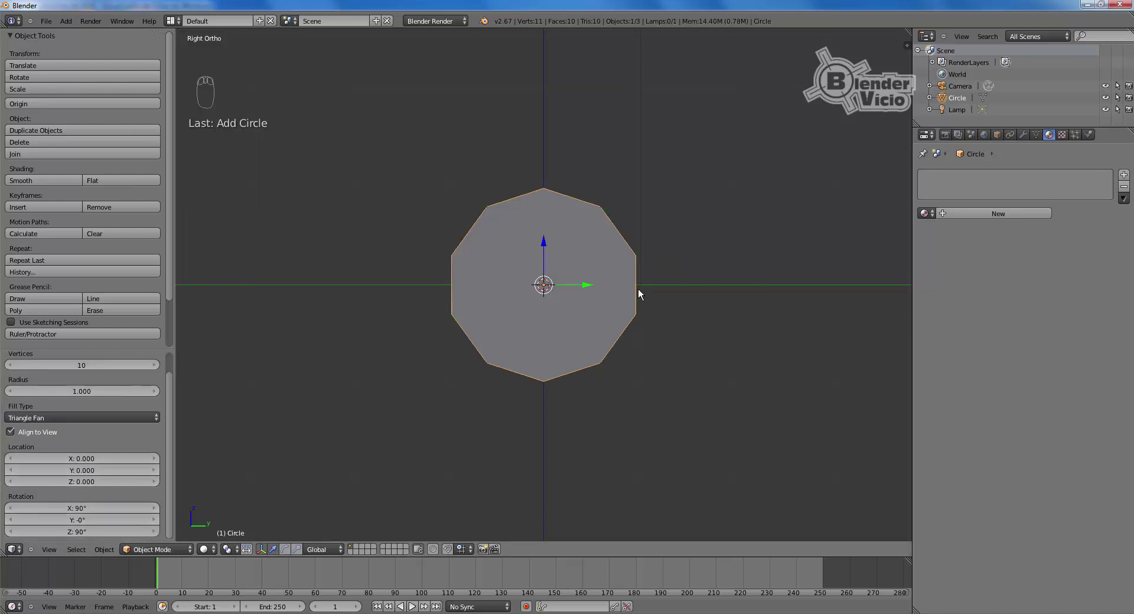
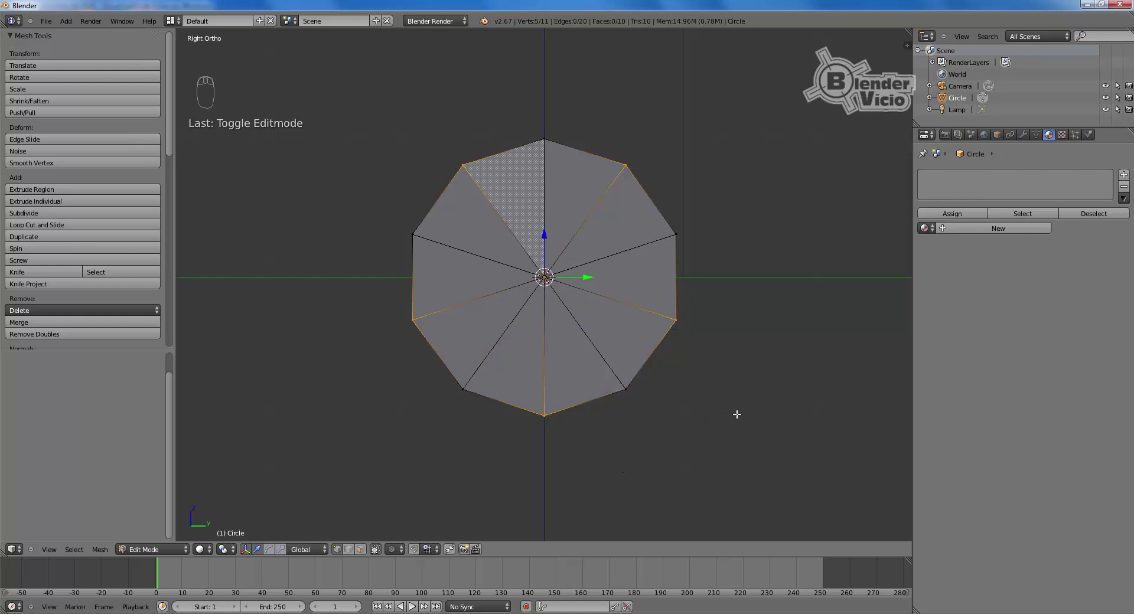
Step: Scale alternate vertices inward to about 0.387 to form a five-pointed star, then return to Object Mode
key(s)
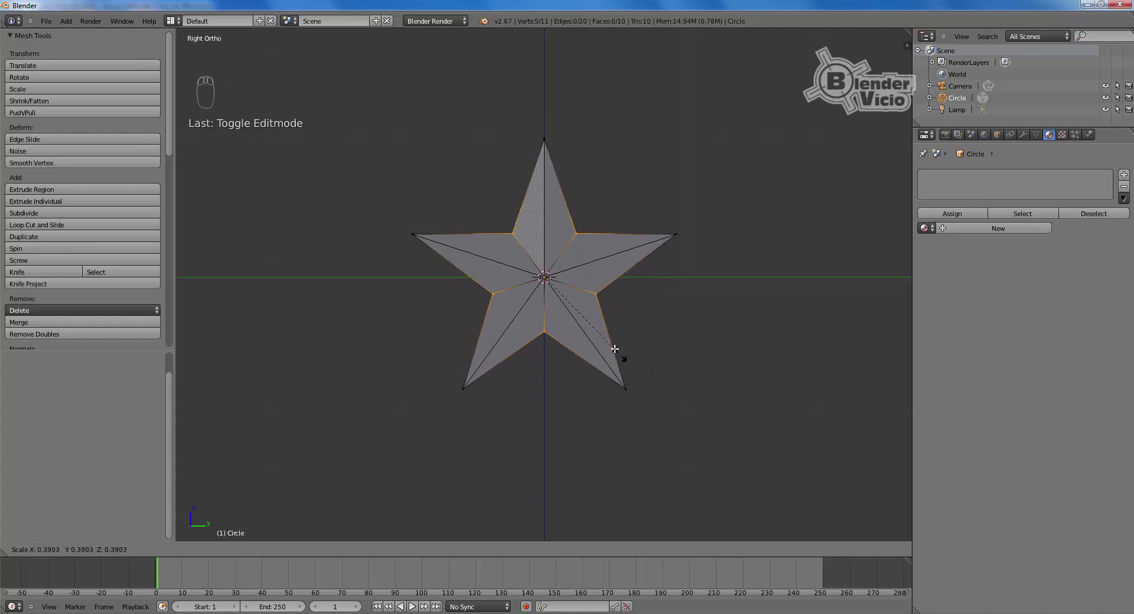
drag(616, 348, 625, 397)
key(Tab)
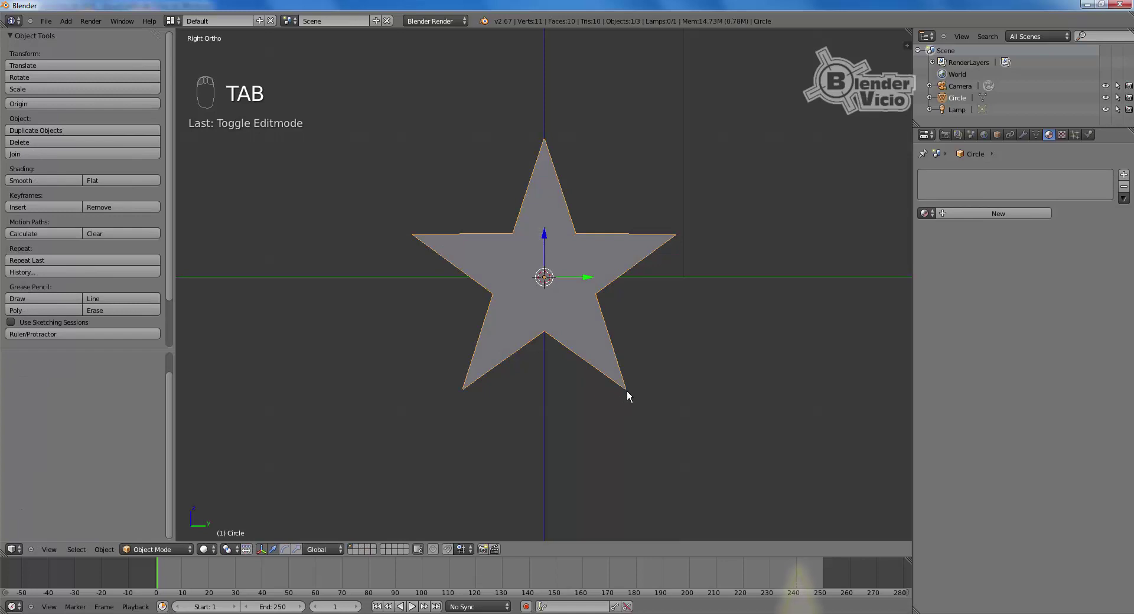
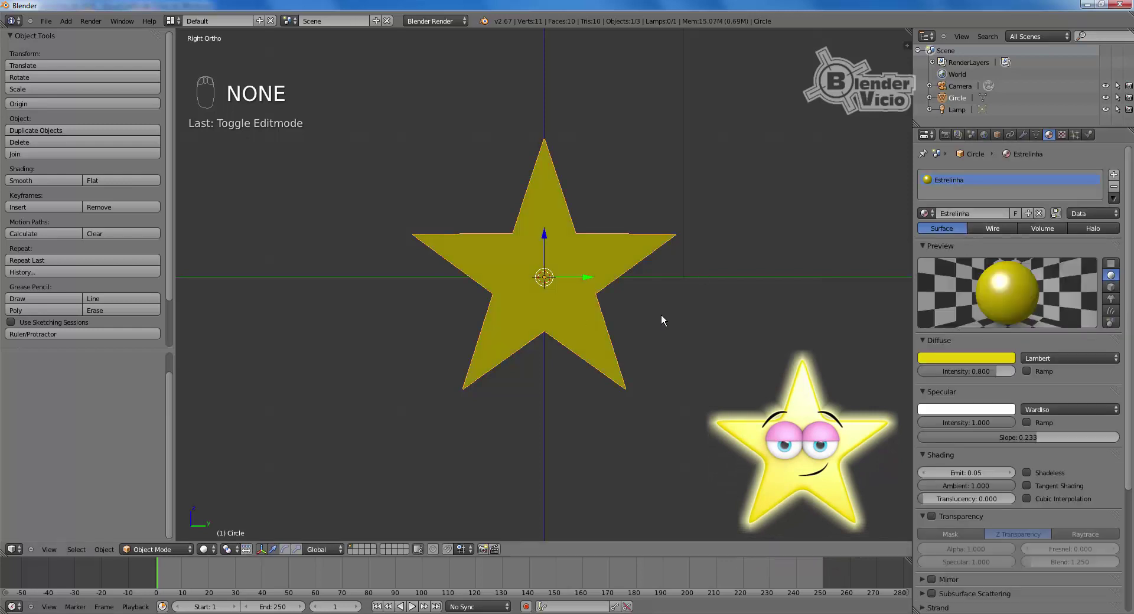
Step: Zoom out slightly so the yellow Estrelinha star appears smaller in the viewport
drag(658, 320, 1025, 138)
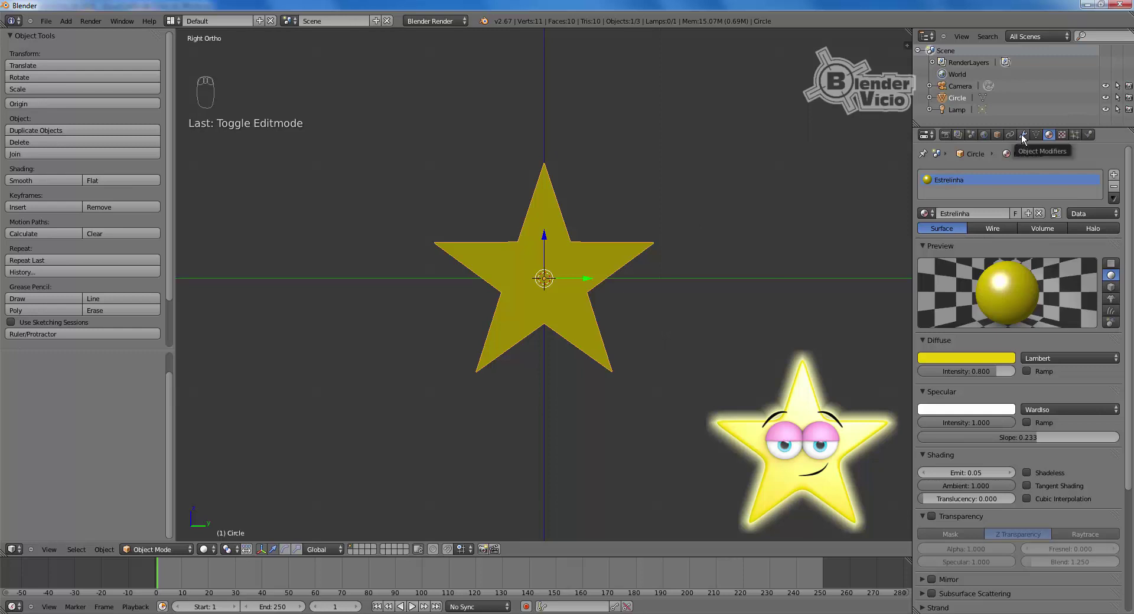
Step: Add a 0.15-thick Solidify modifier to the star and apply it permanently
drag(1025, 138, 894, 356)
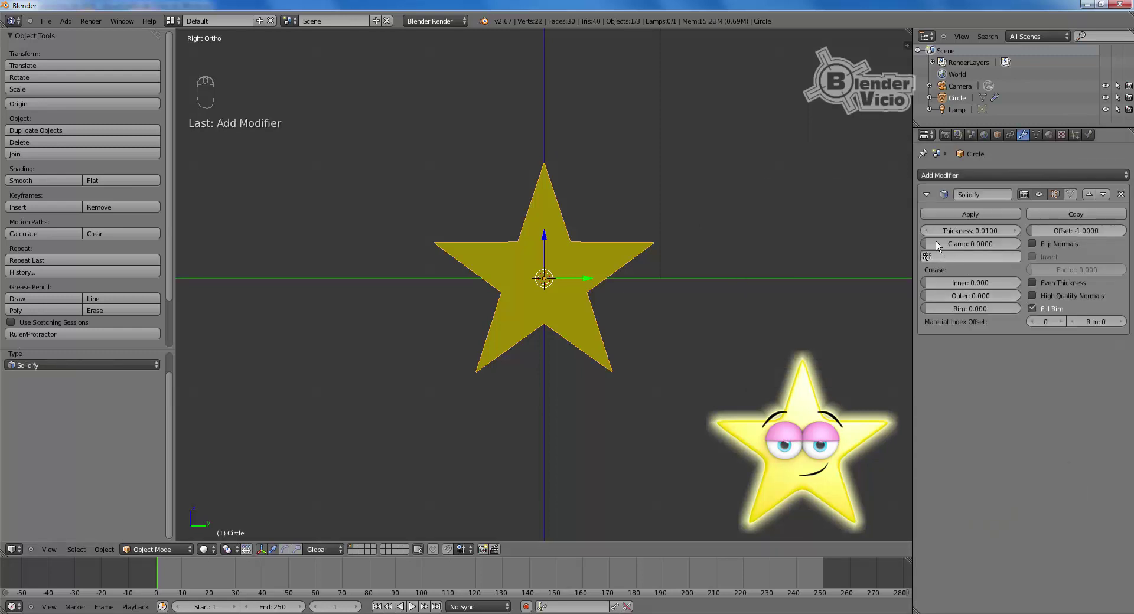
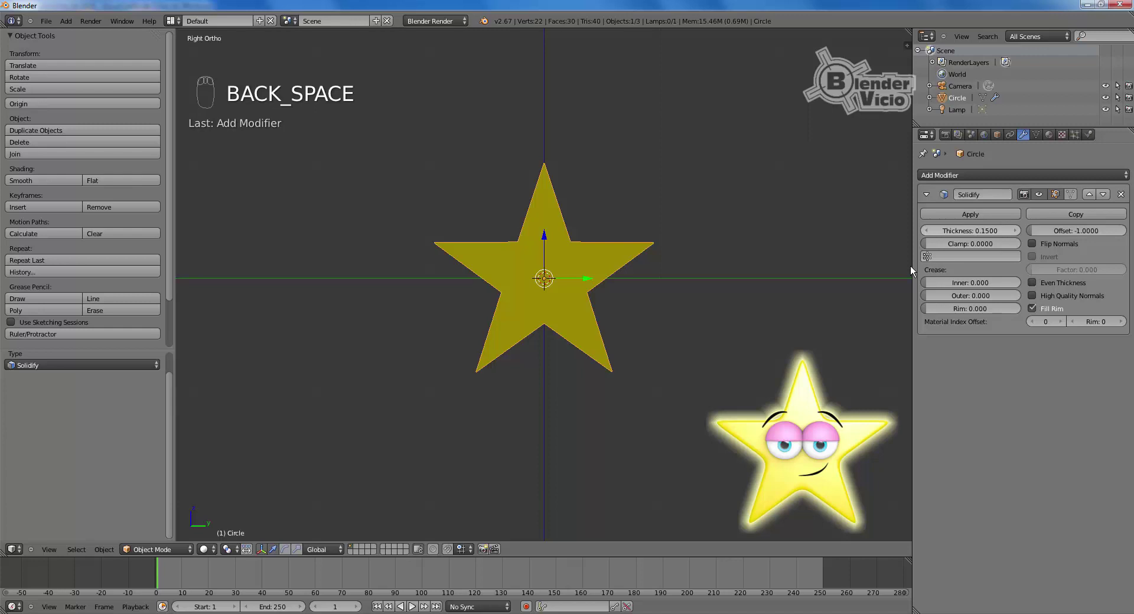
drag(607, 306, 625, 292)
drag(641, 301, 989, 216)
drag(989, 216, 750, 360)
middle_click(750, 359)
Step: Add a Subdivision Surface modifier at level 5 for both viewport and render, then return to front view
drag(1041, 182, 868, 369)
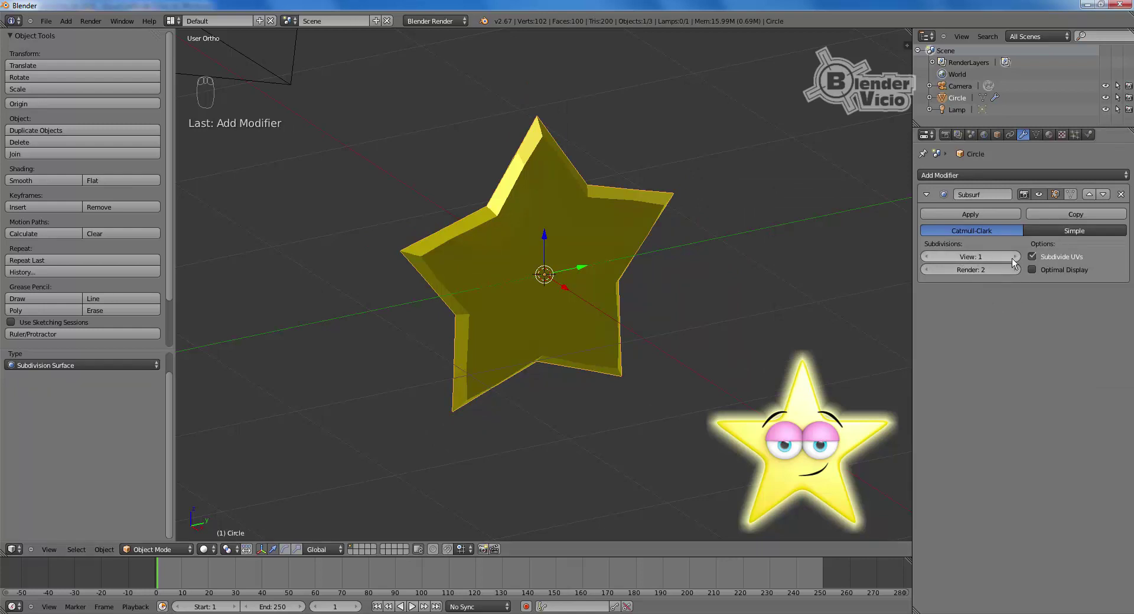
drag(1013, 261, 1011, 255)
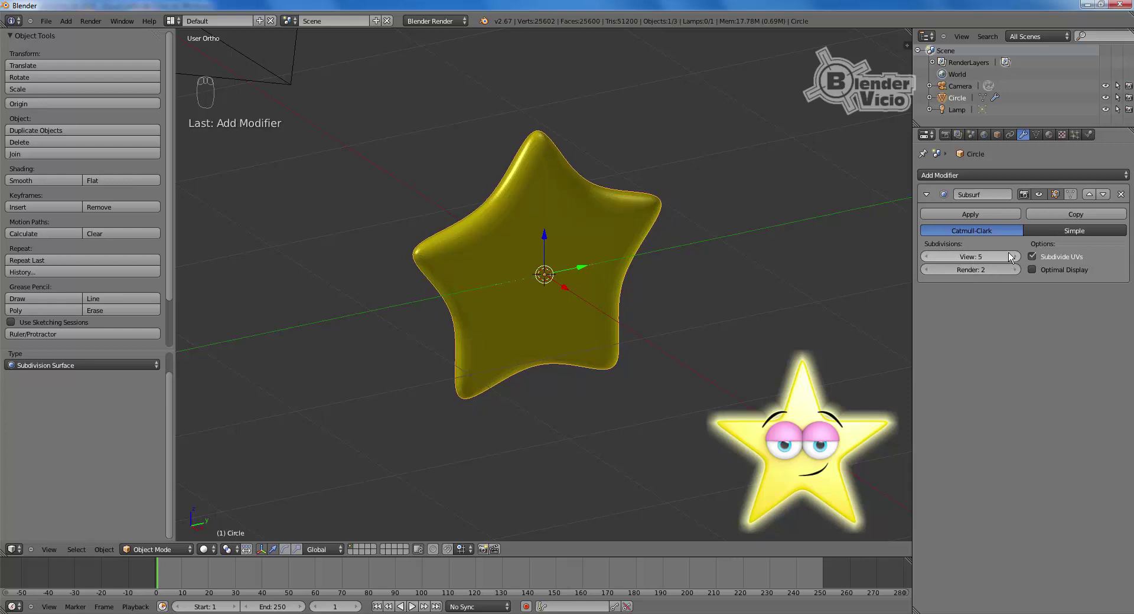
drag(1020, 273, 976, 270)
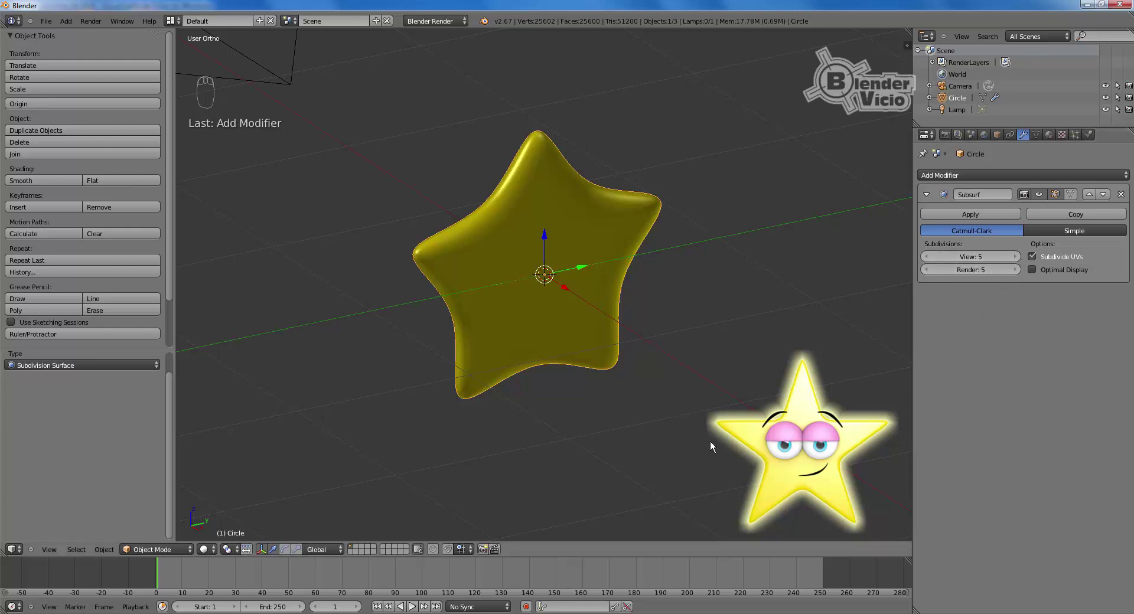
drag(701, 318, 706, 356)
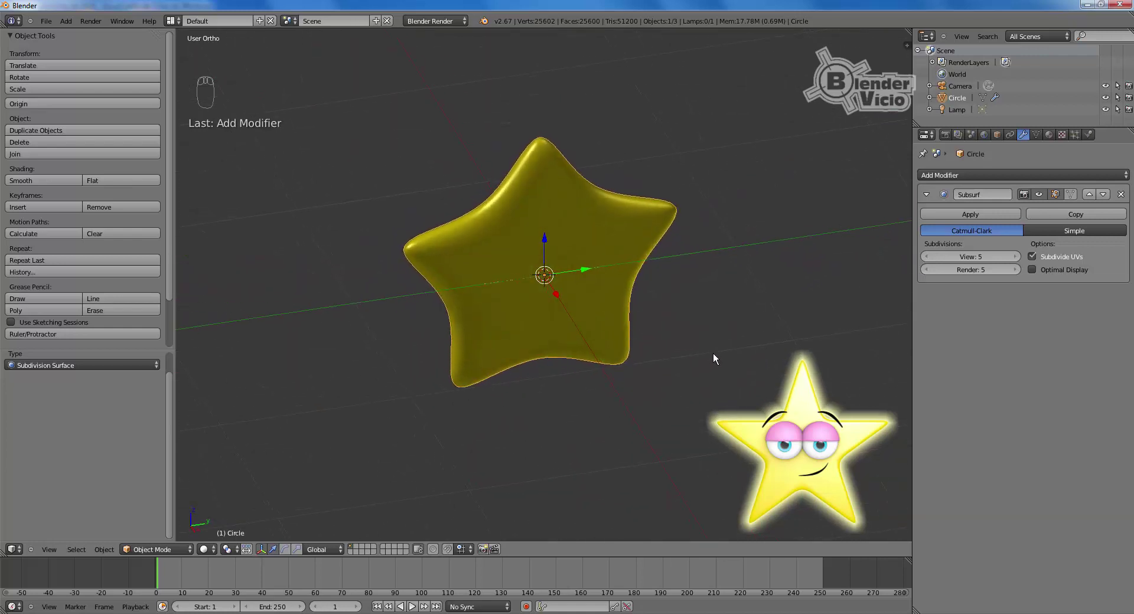
drag(592, 324, 608, 344)
key(KP_3)
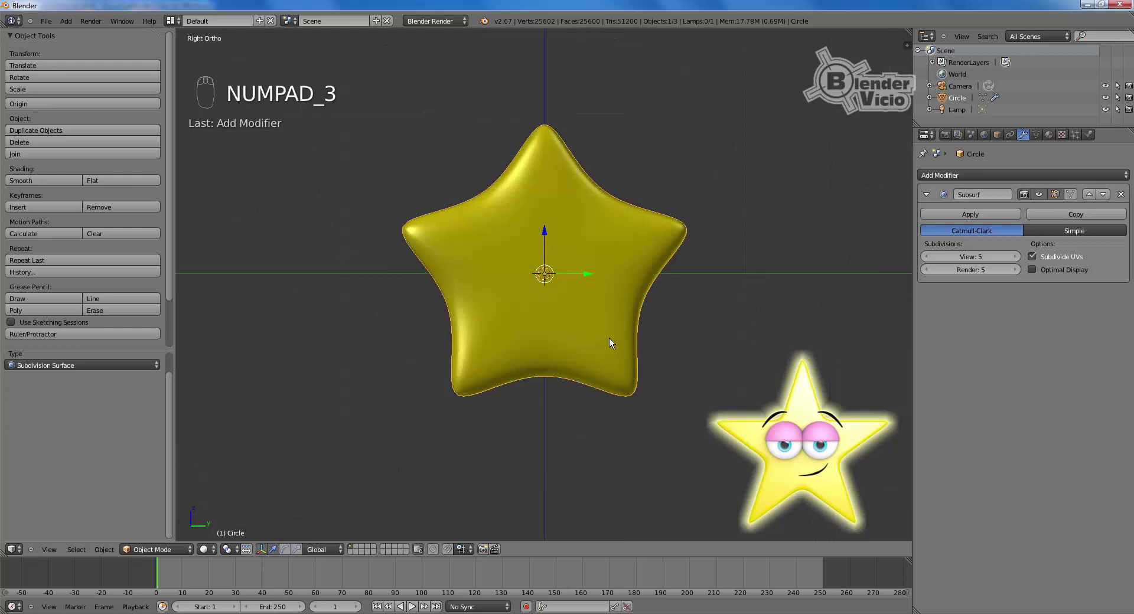
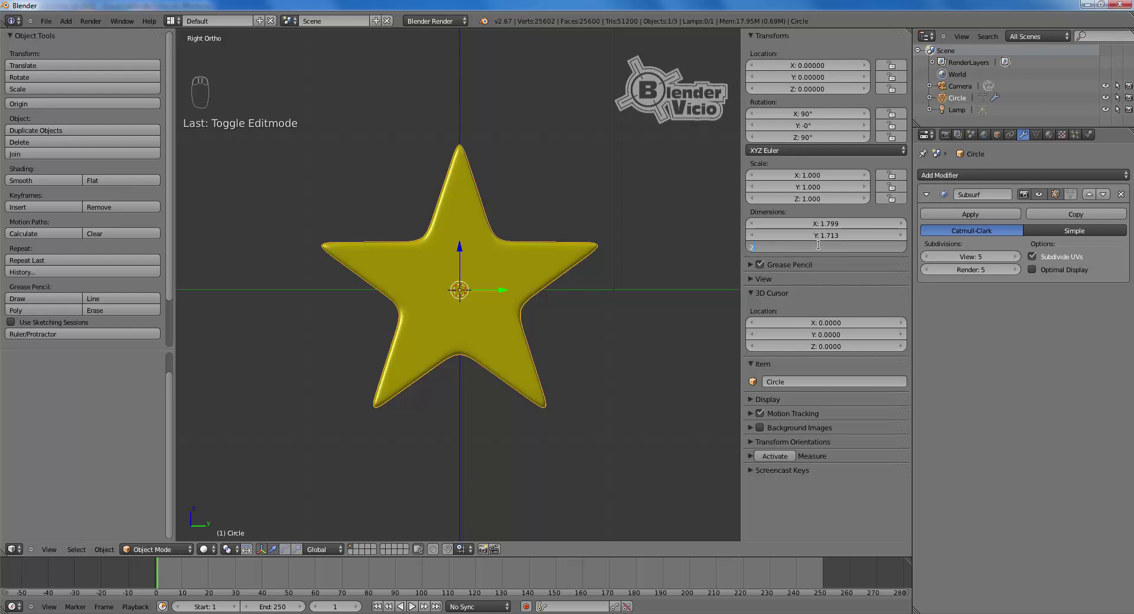
Step: Set the star's depth dimension and apply its rotation and scale
key(9)
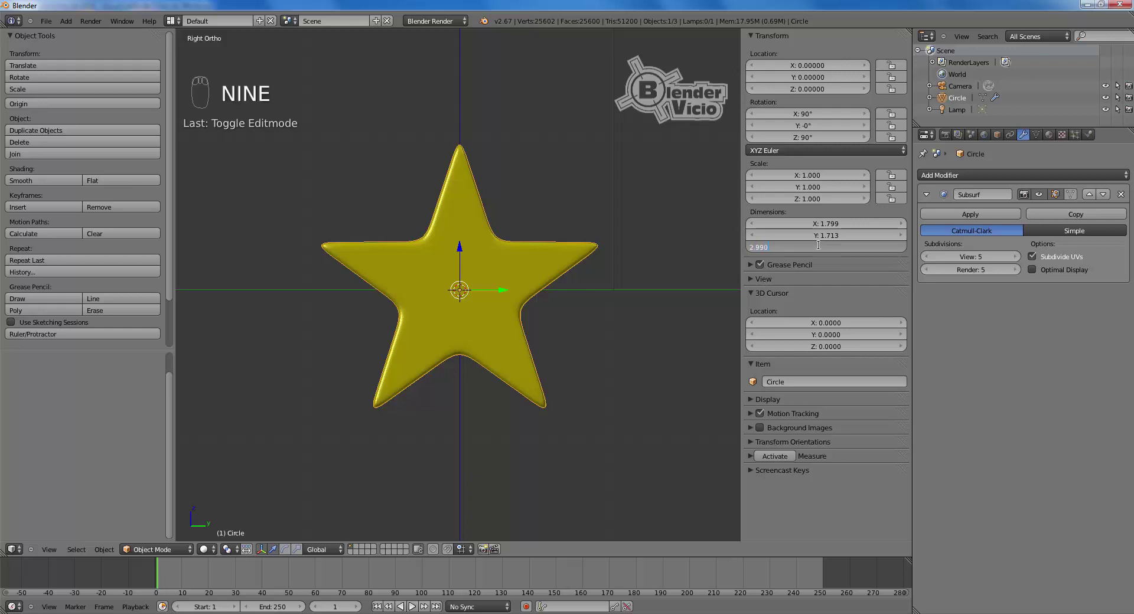
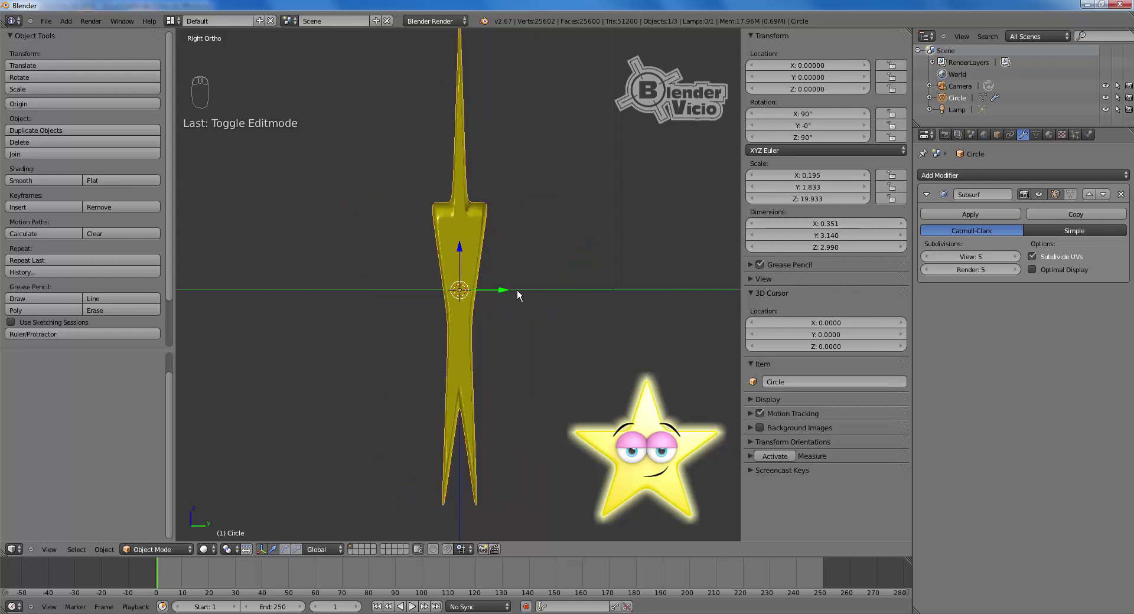
key(ctrl+a)
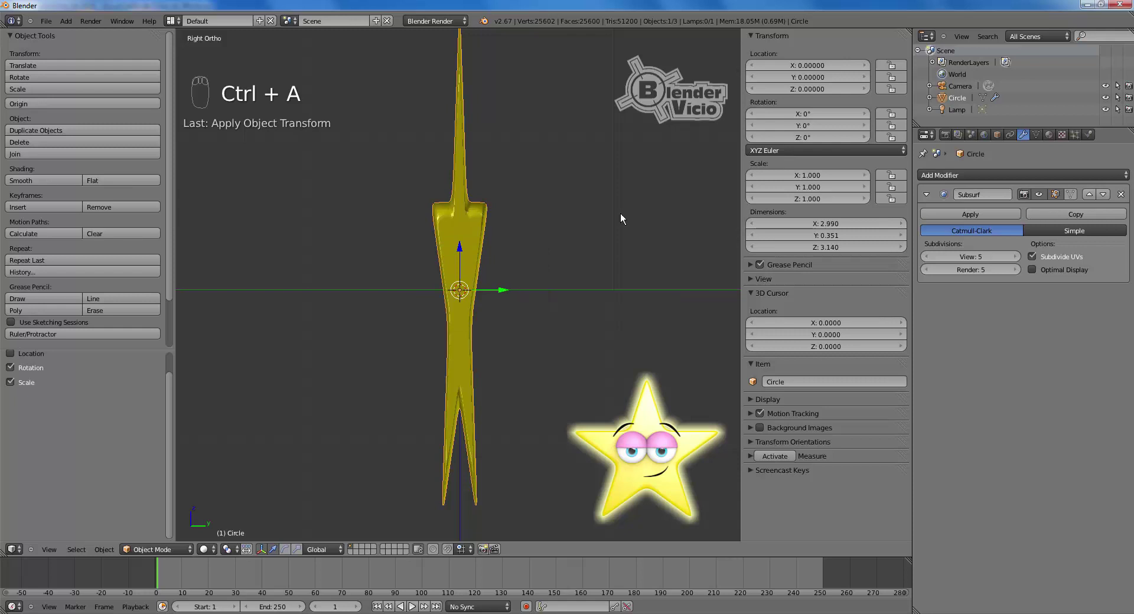
middle_click(521, 311)
drag(538, 318, 537, 327)
Step: Rotate the star 90° on X and Z to face the front and bring up the apply-transform options
key(ctrl+z)
key(ctrl+z)
key(ctrl+z)
key(ctrl+z)
middle_click(533, 335)
key(KP_3)
key(ctrl+a)
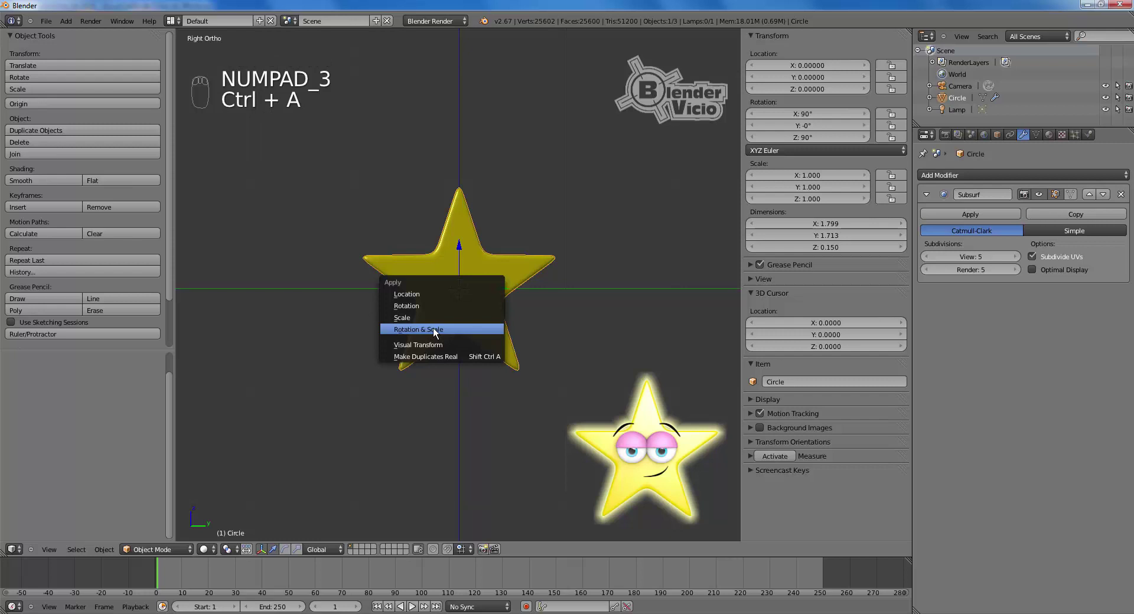
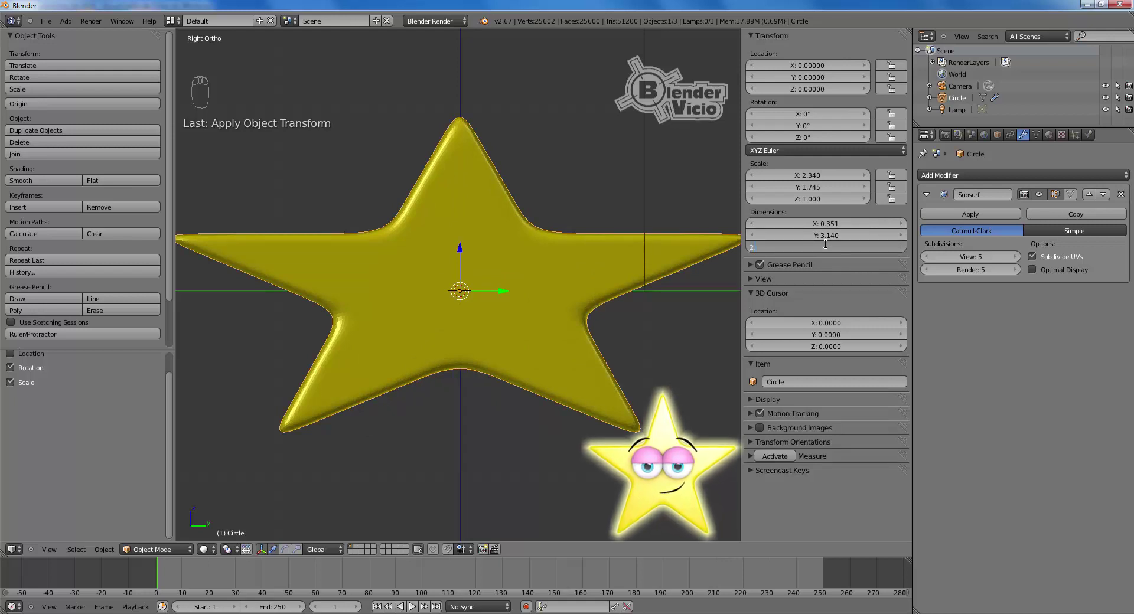
Step: Confirm the star's new Z scale and apply rotation and scale, giving about 0.351 × 3.140 × 2.990
key(9)
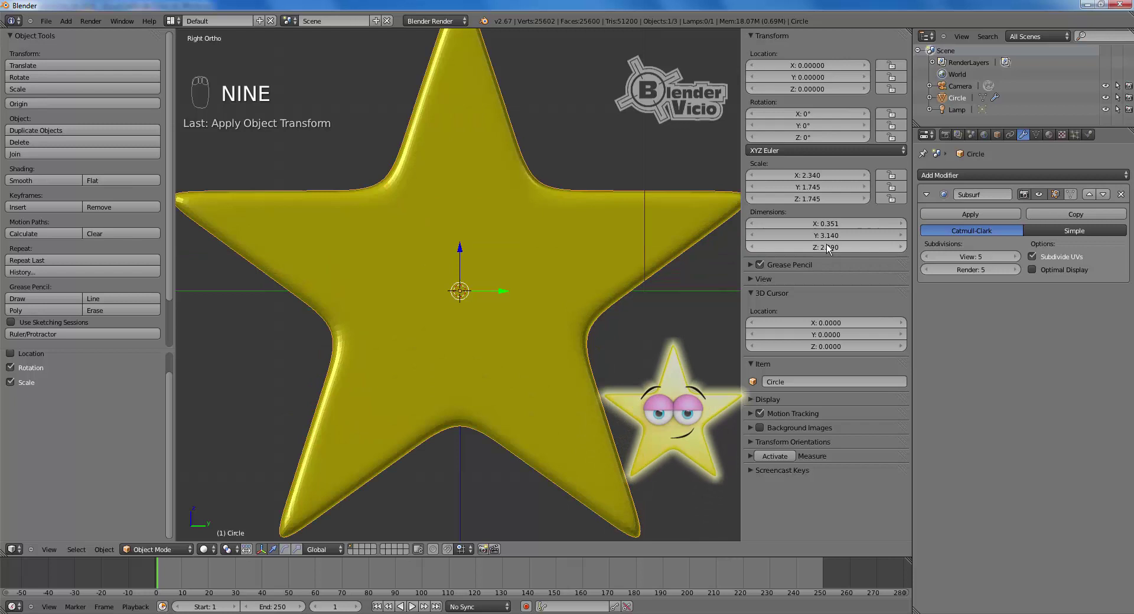
drag(581, 306, 520, 296)
key(ctrl+a)
drag(520, 296, 322, 31)
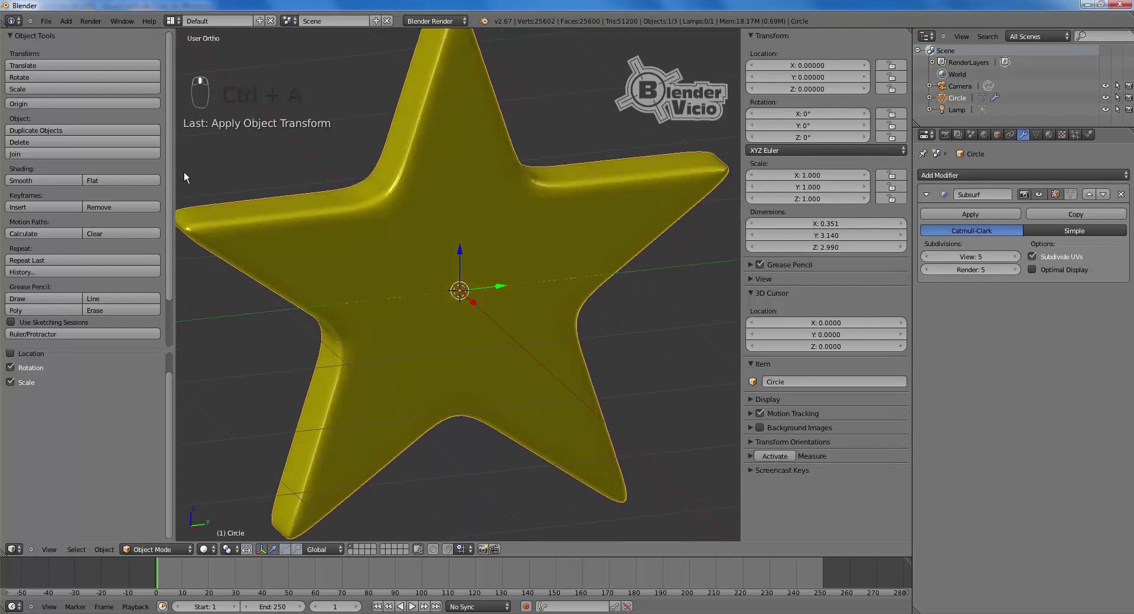
Step: Select the camera and point it head-on at the star with rotation 90°, 0°, 90°
click(59, 189)
click(44, 186)
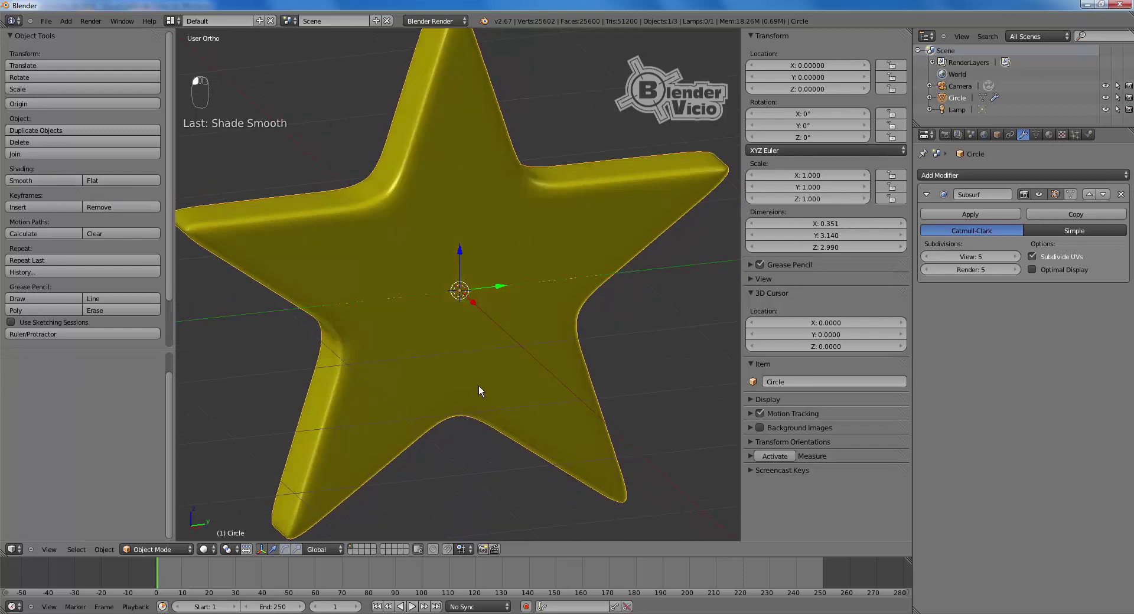
drag(476, 389, 866, 361)
key(n)
key(KP_3)
middle_click(650, 366)
click(566, 342)
drag(447, 206, 575, 310)
middle_click(575, 310)
Step: Look through the camera and set its Y location to 0
key(ctrl+alt+KP_0)
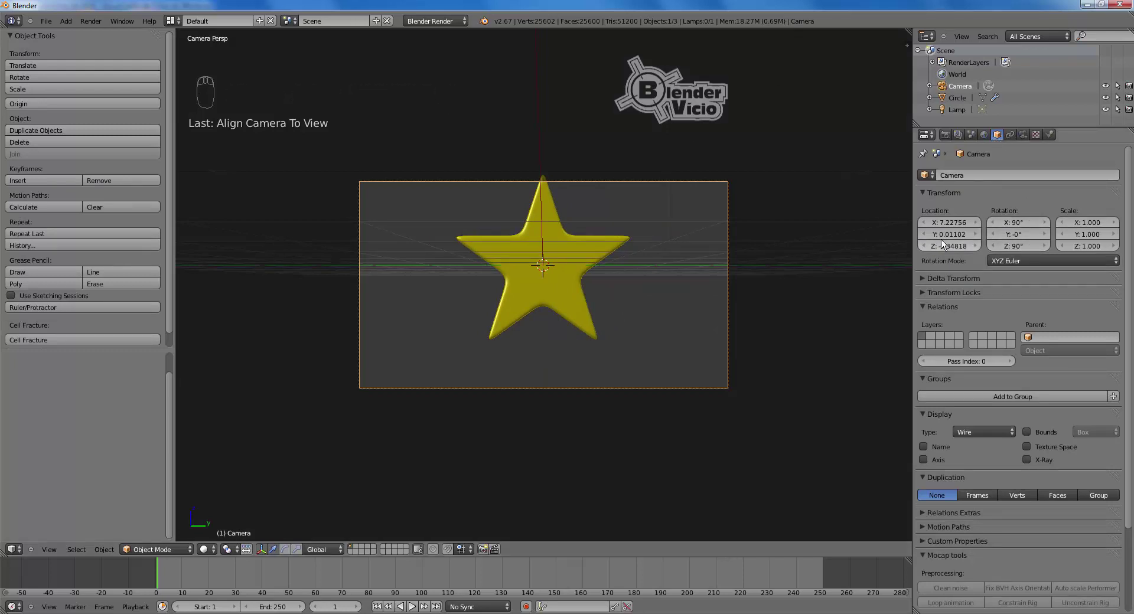
drag(953, 237, 952, 236)
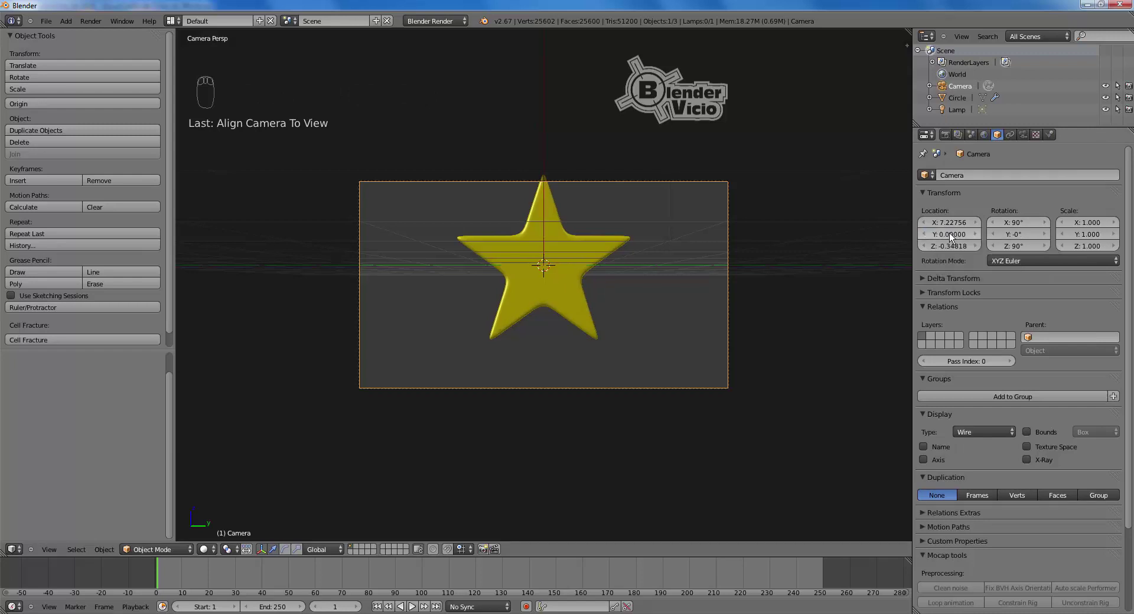
key(g)
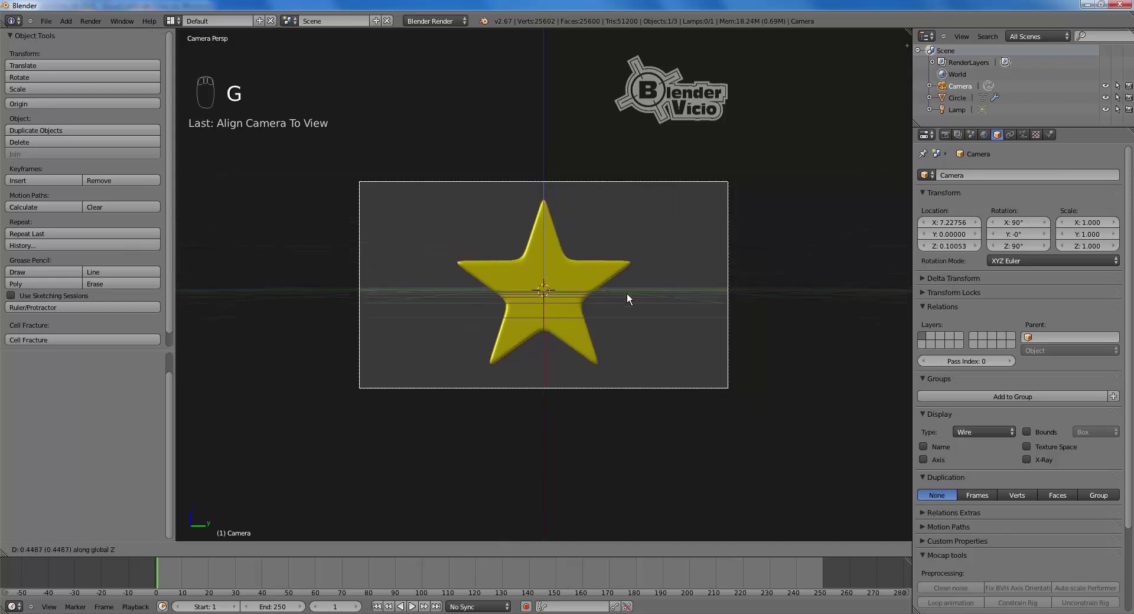
click(631, 298)
Step: Lower the camera and pull it back to about 9.32, 0, 0.065, framing the star centrally
key(shift+f)
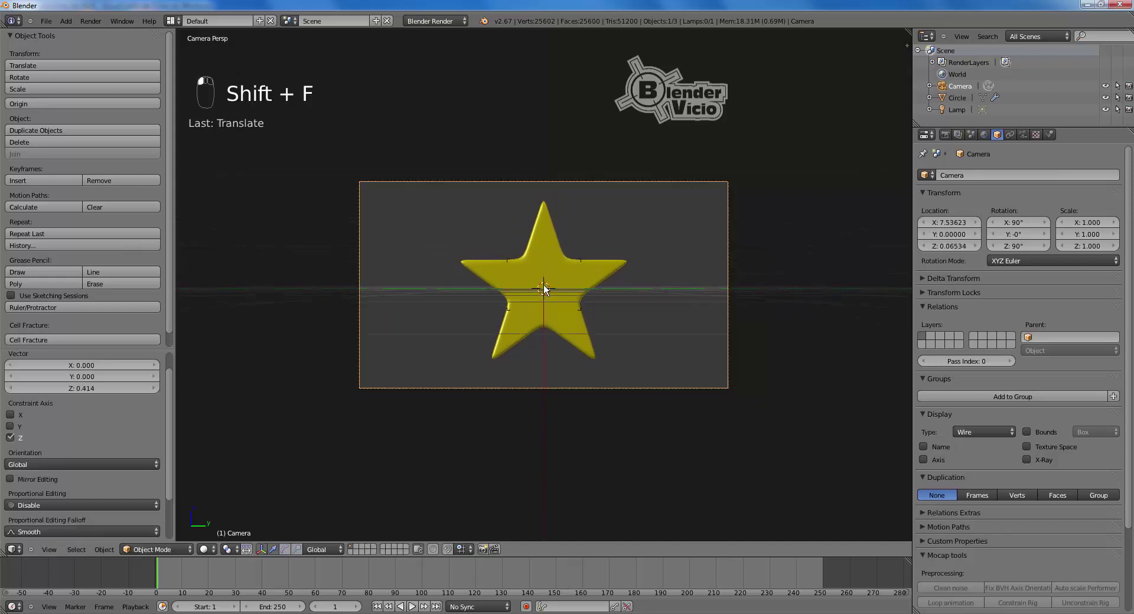
middle_click(542, 290)
middle_click(541, 291)
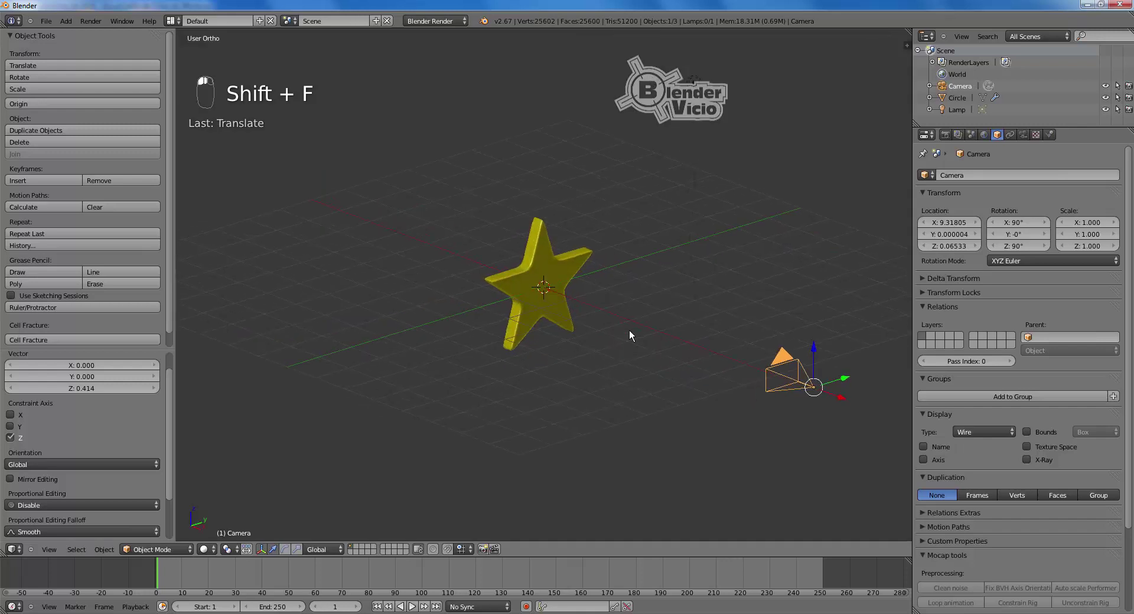
drag(650, 149, 678, 228)
drag(646, 132, 677, 241)
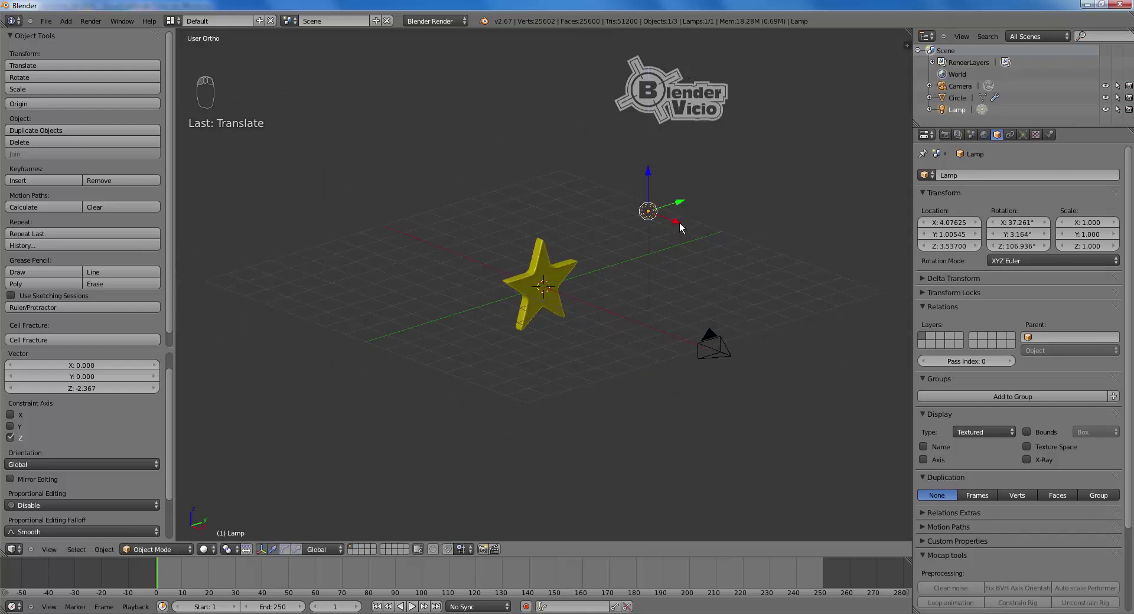
Step: Move the point lamp up beside the star and bring up its lamp settings
drag(683, 232, 1019, 133)
drag(1019, 134, 1024, 140)
drag(1024, 140, 976, 335)
drag(976, 335, 942, 395)
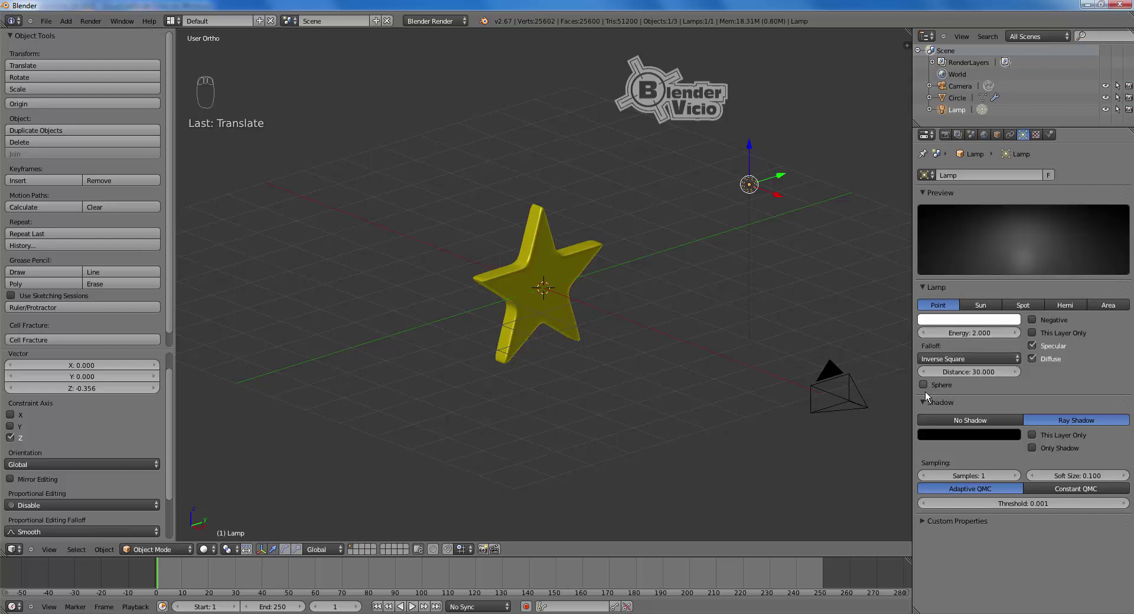
Step: Enable sphere falloff and ray shadows with a dark grey shadow colour, energy 2.0
drag(925, 386, 1076, 425)
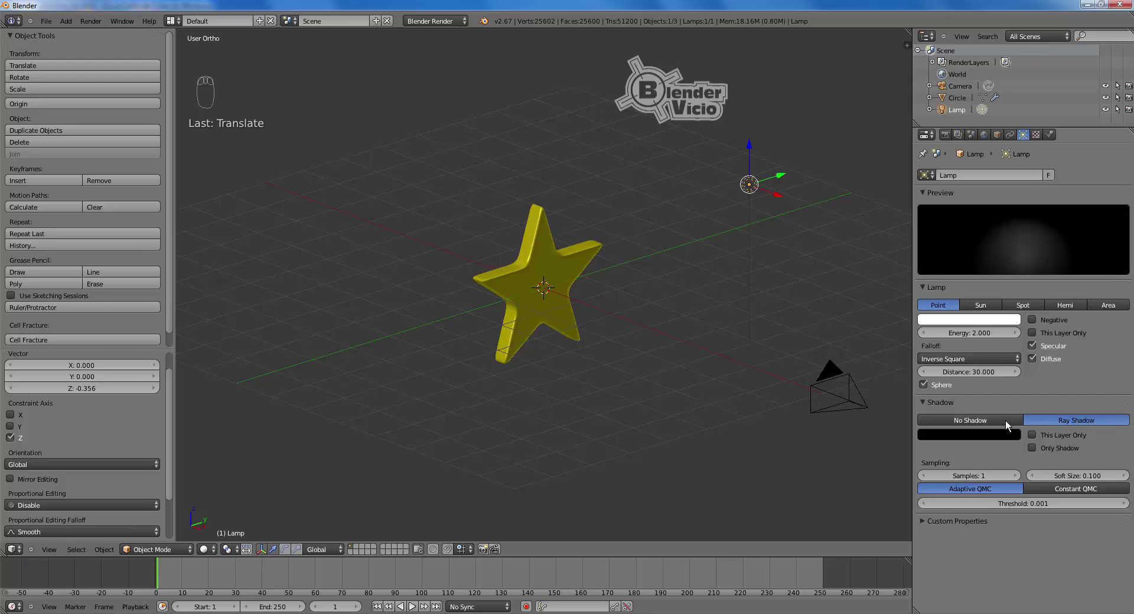
drag(990, 437, 1014, 341)
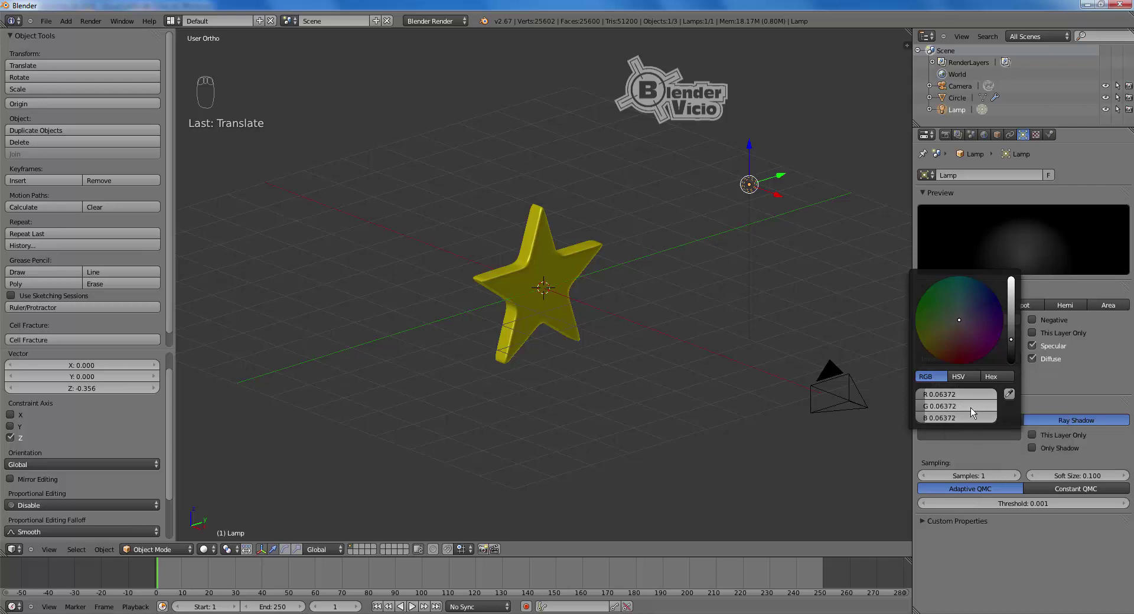
drag(701, 338, 704, 350)
Step: View the centred star through the camera and bring up the World horizon colour swatch
key(KP_0)
middle_click(704, 351)
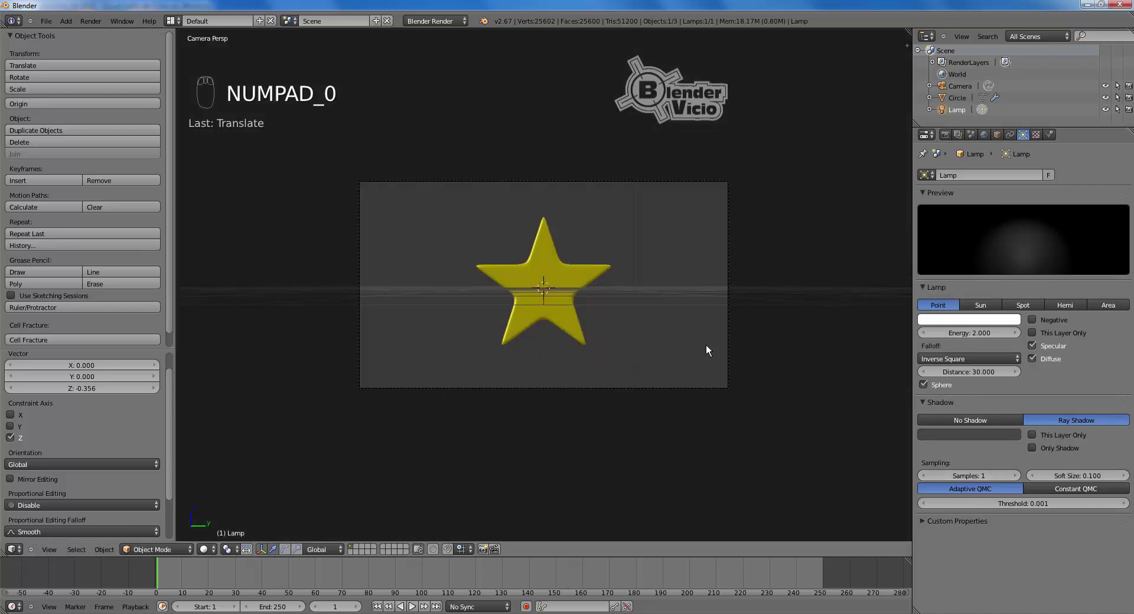
key(Home)
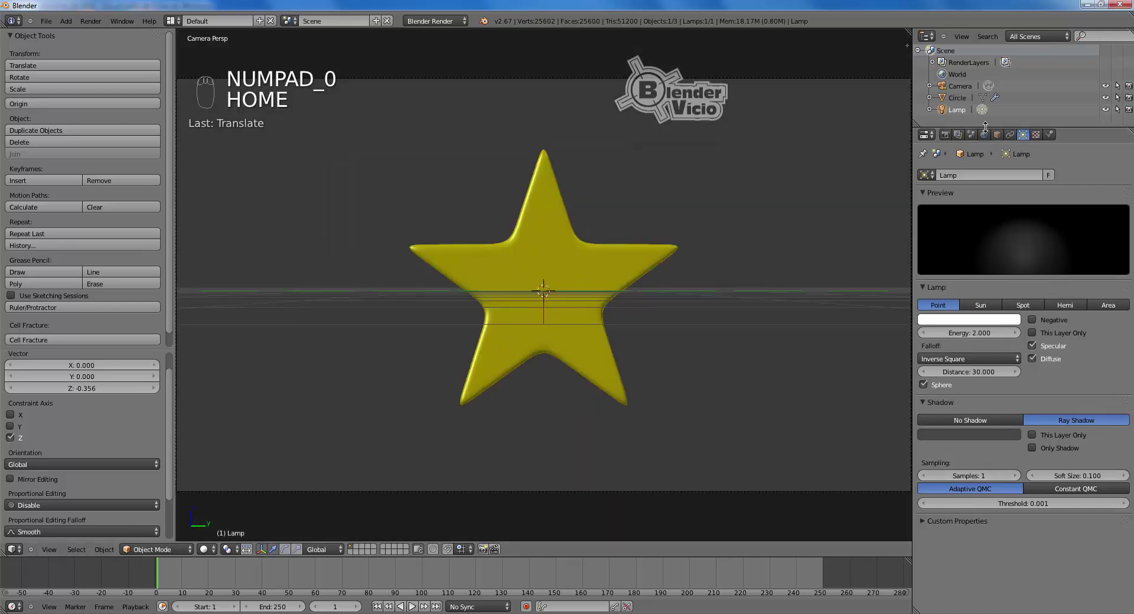
drag(982, 140, 1048, 335)
Step: Set the world's horizon colour to pure white (RGB 1.0)
drag(978, 334, 1029, 150)
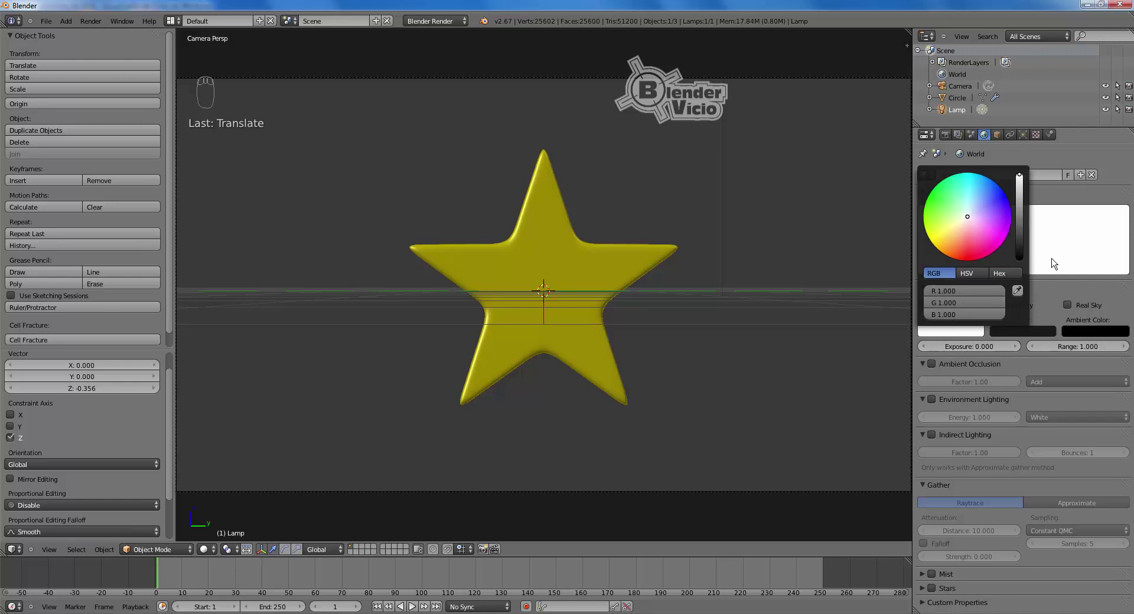
drag(1027, 331, 1048, 189)
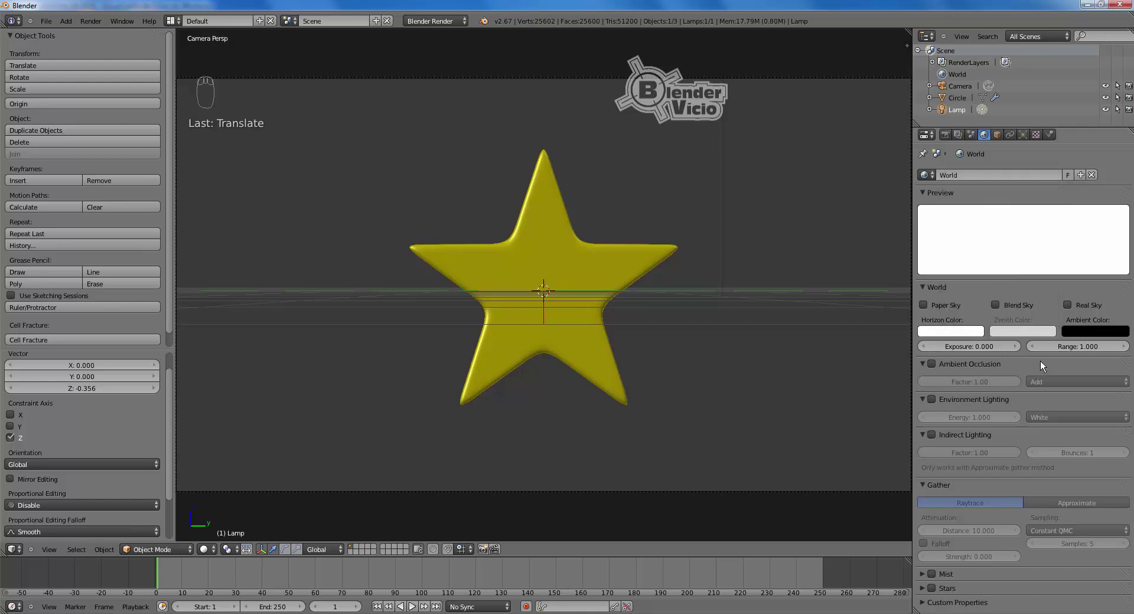
Step: Enable Ambient Occlusion in Multiply mode and sky-colour Environment Lighting at energy 1.0
drag(934, 369, 933, 403)
drag(936, 404, 706, 353)
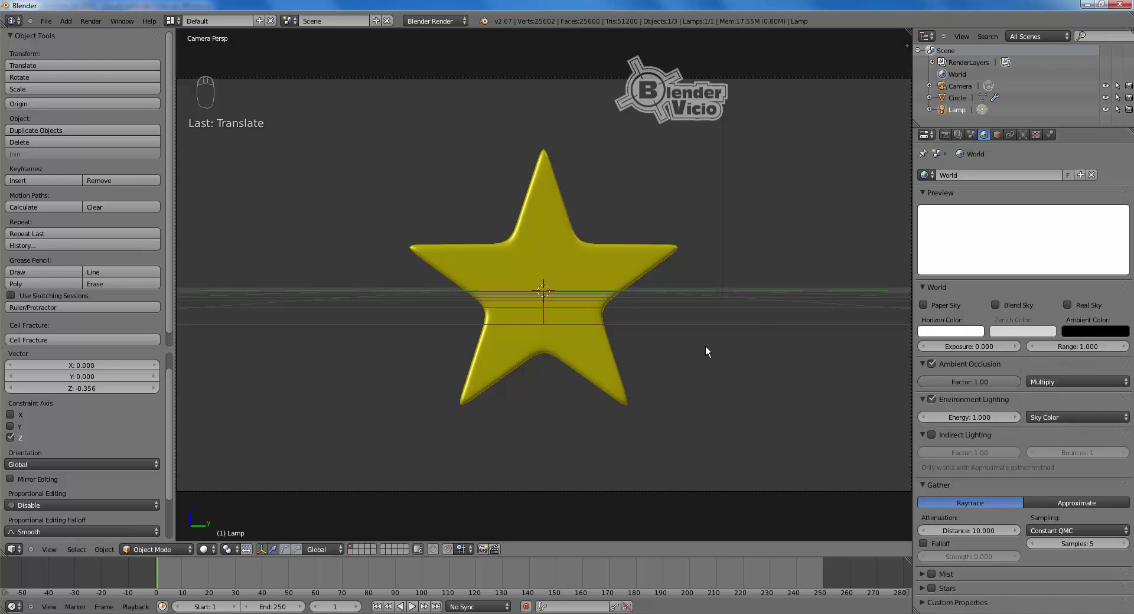